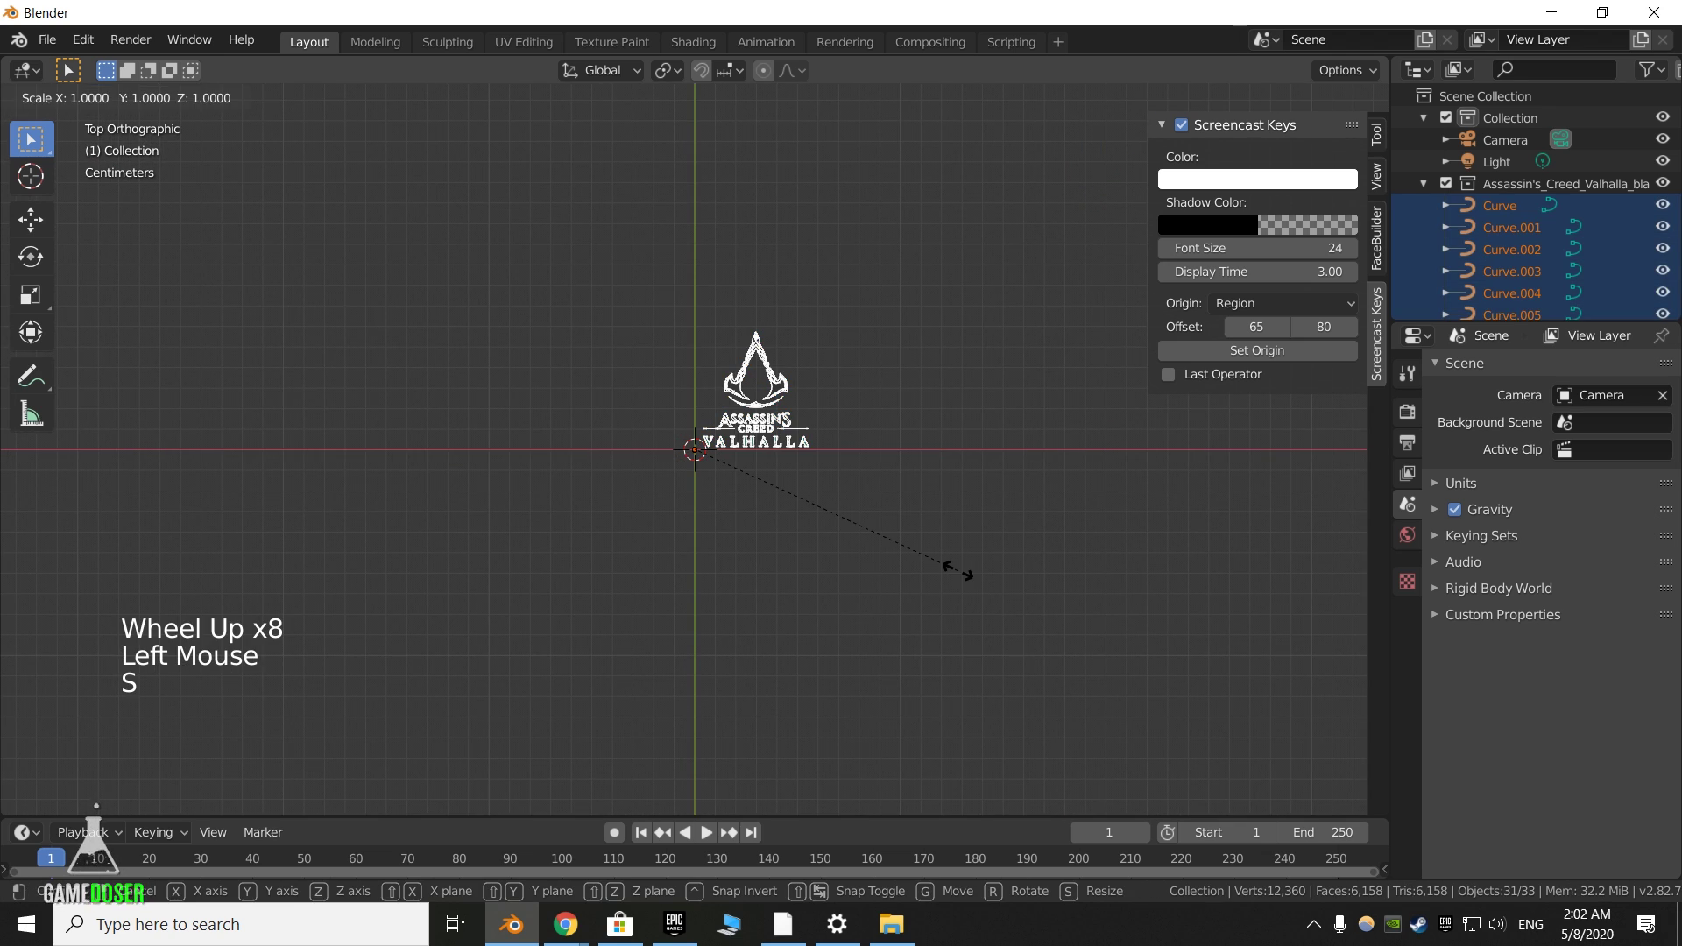
Trim the imported logo down to its emblem curves and join them into one object with Ctrl+J
{"action": "middle_click", "coordinate": [1045, 612]}
{"action": "double_click", "coordinate": [1045, 612]}
{"action": "scroll", "scroll_direction": "up", "scroll_amount": 3}
{"action": "key", "text": "Delete"}
{"action": "scroll", "scroll_direction": "down", "scroll_amount": 3}
{"action": "left_click", "coordinate": [1504, 310]}
{"action": "key", "text": "ctrl+j"}
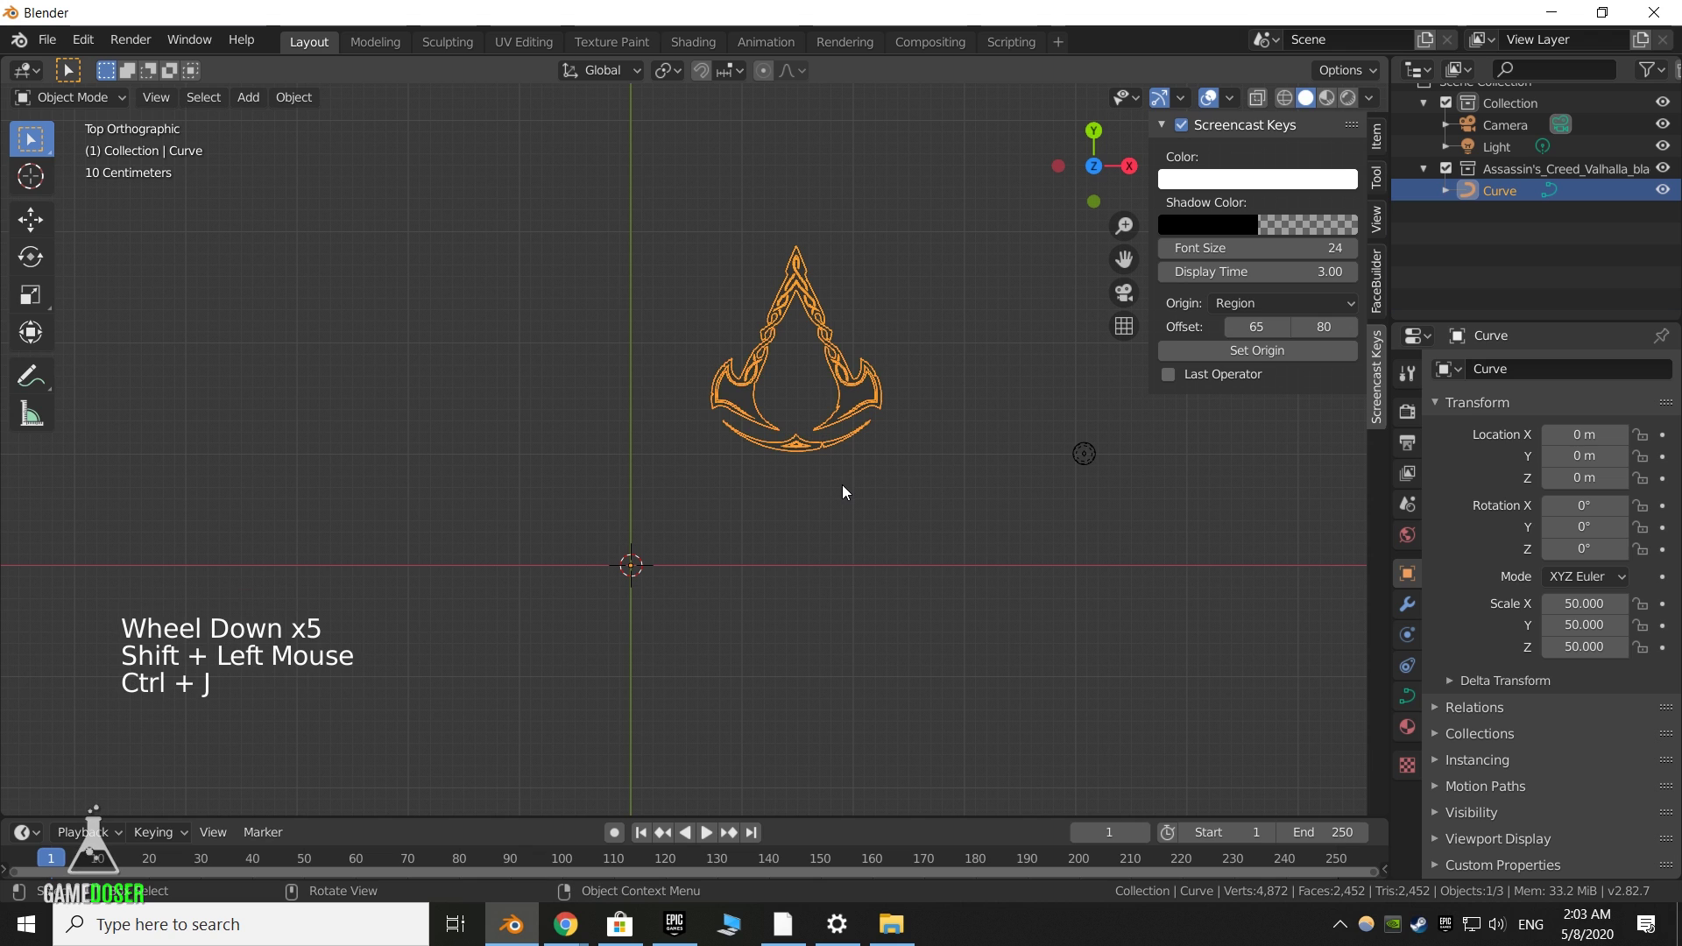
Convert the joined Valhalla logo curve object to a mesh
{"action": "right_click", "coordinate": [877, 417]}
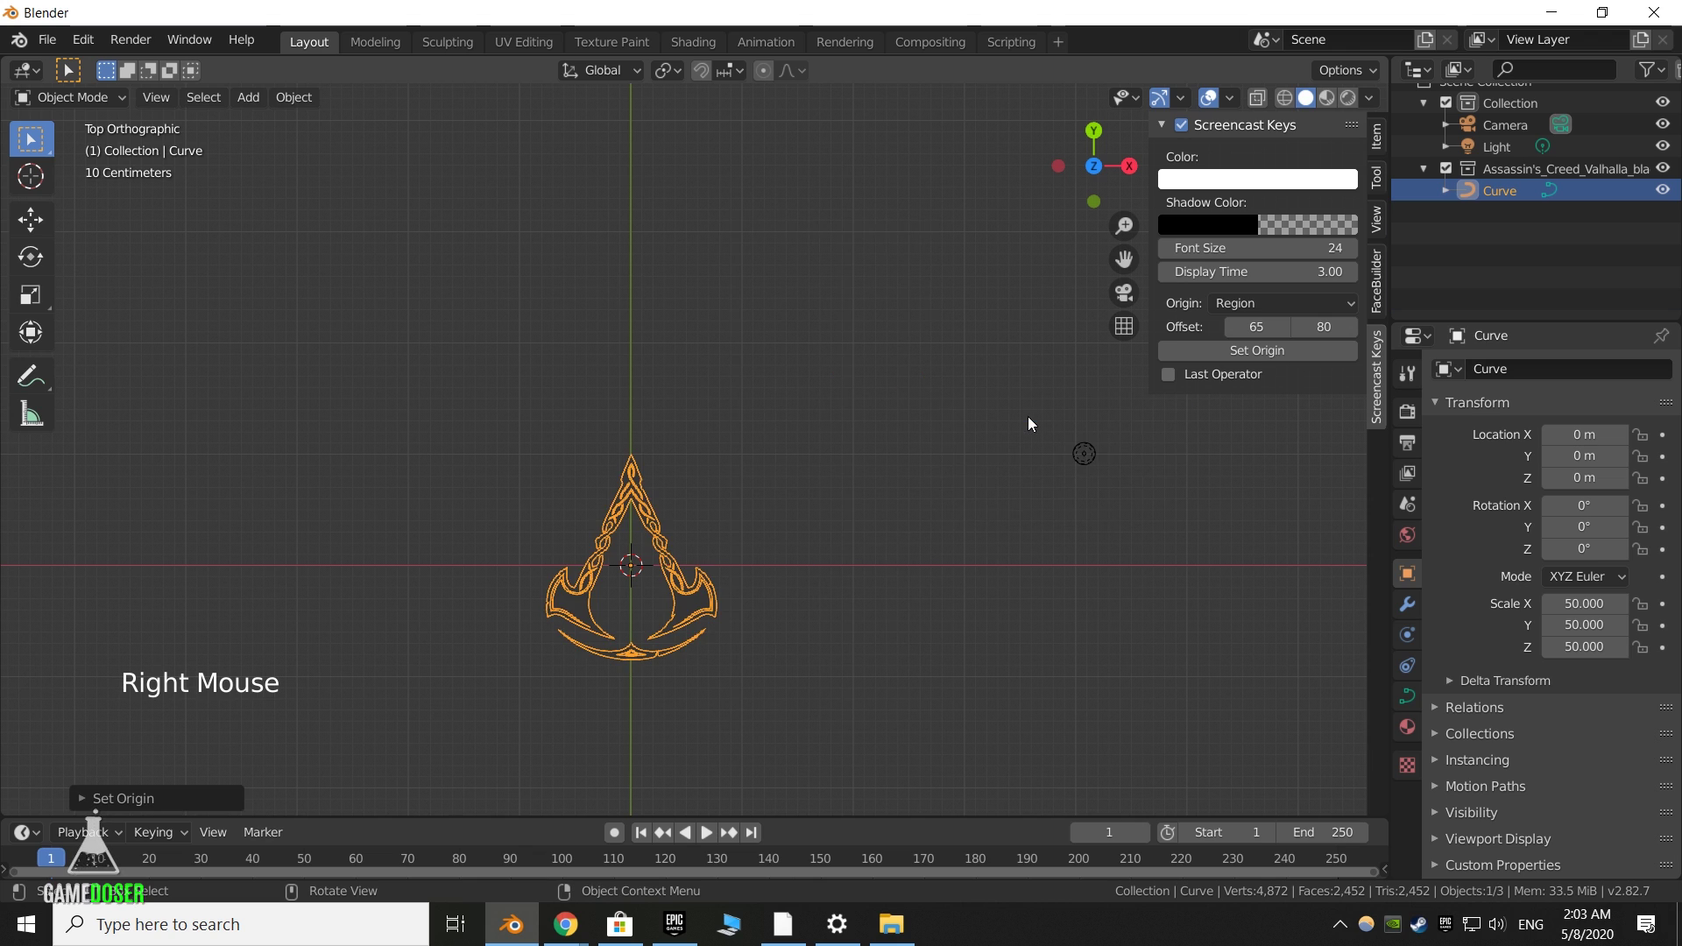
{"action": "middle_click", "coordinate": [733, 611]}
{"action": "left_click", "coordinate": [733, 611]}
{"action": "scroll", "scroll_direction": "up", "scroll_amount": 3}
{"action": "right_click", "coordinate": [733, 610]}
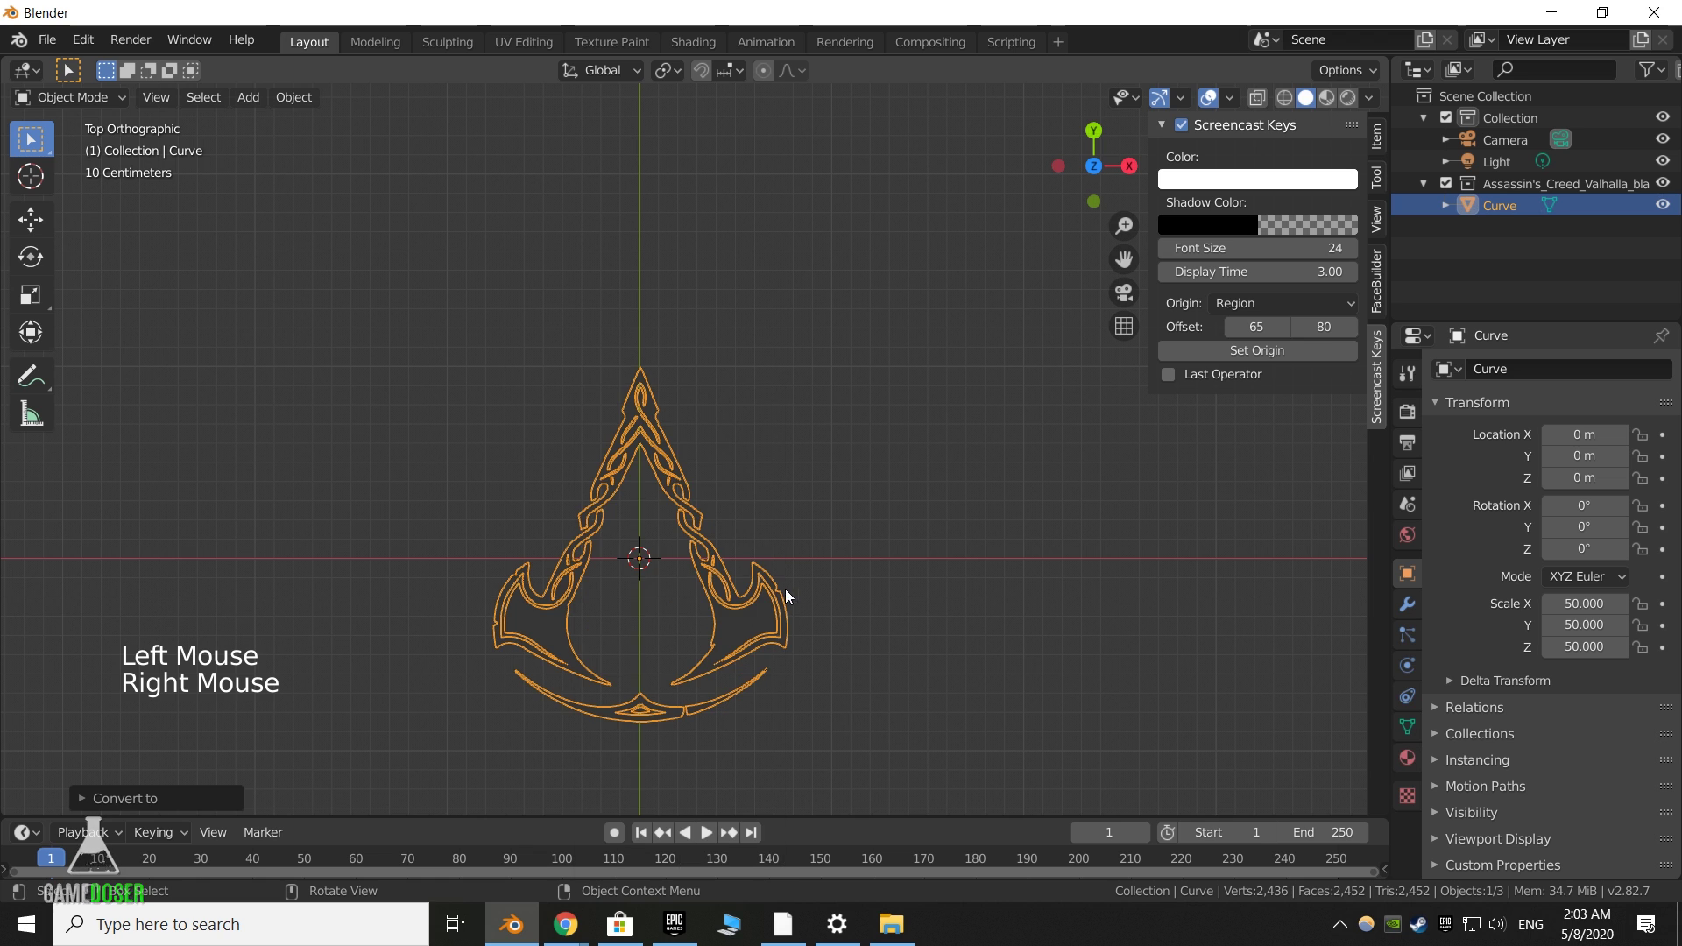
Extrude the flat emblem mesh along Z into a solid, thick 3D logo and inspect it
{"action": "middle_click", "coordinate": [799, 596]}
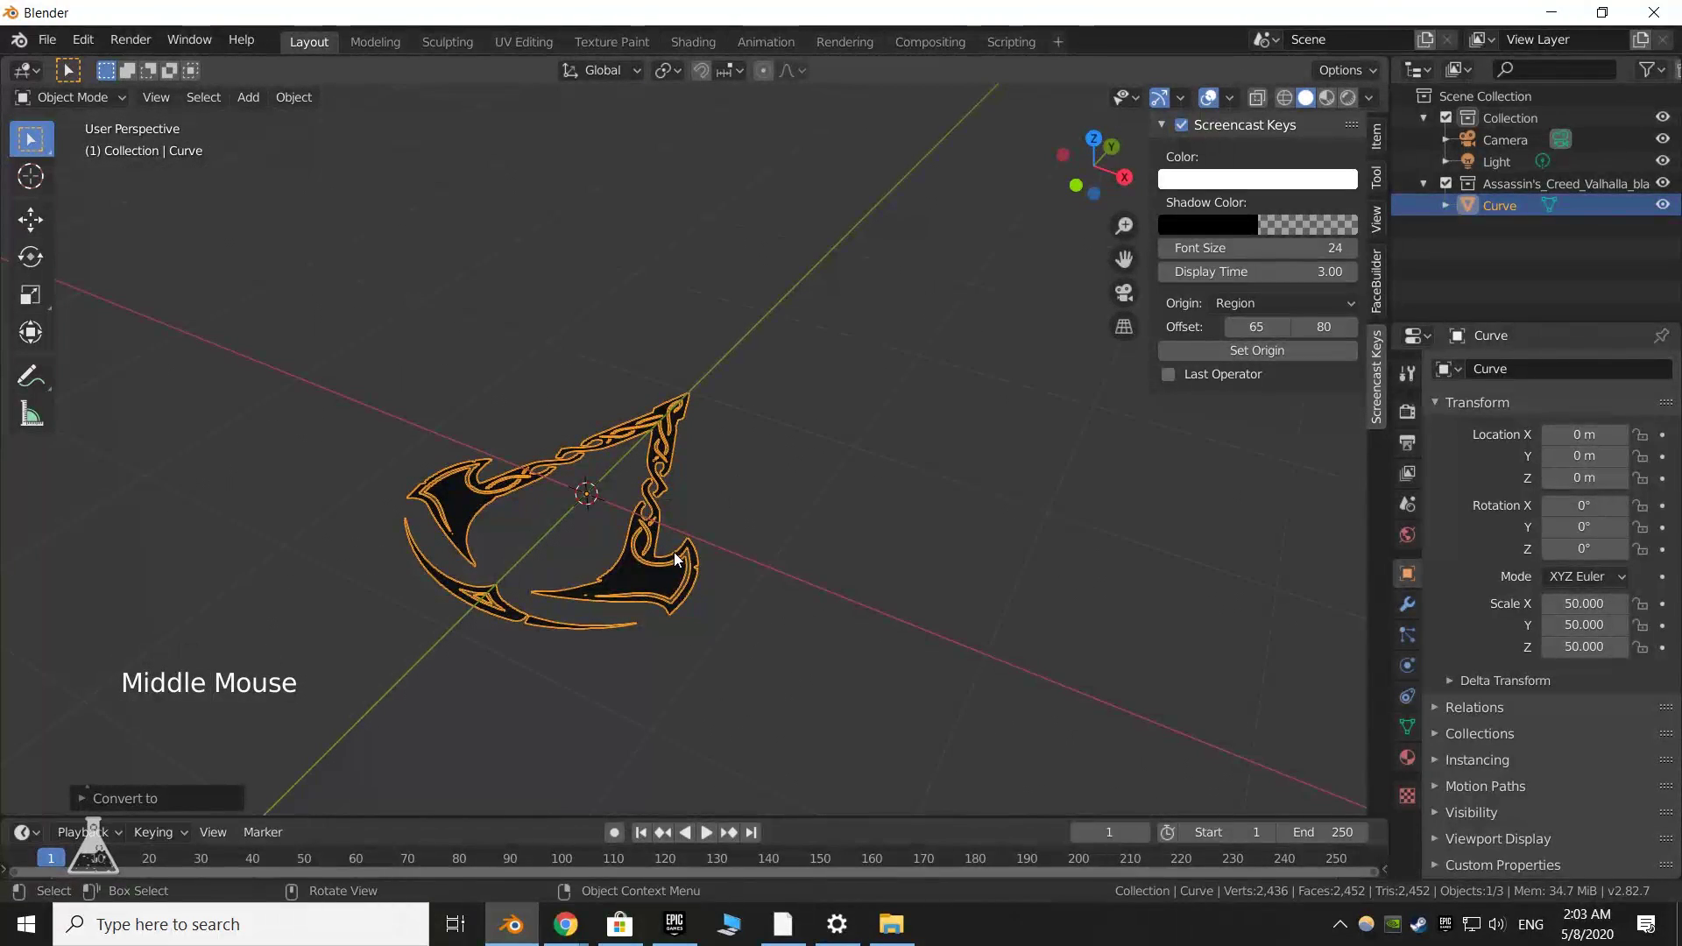
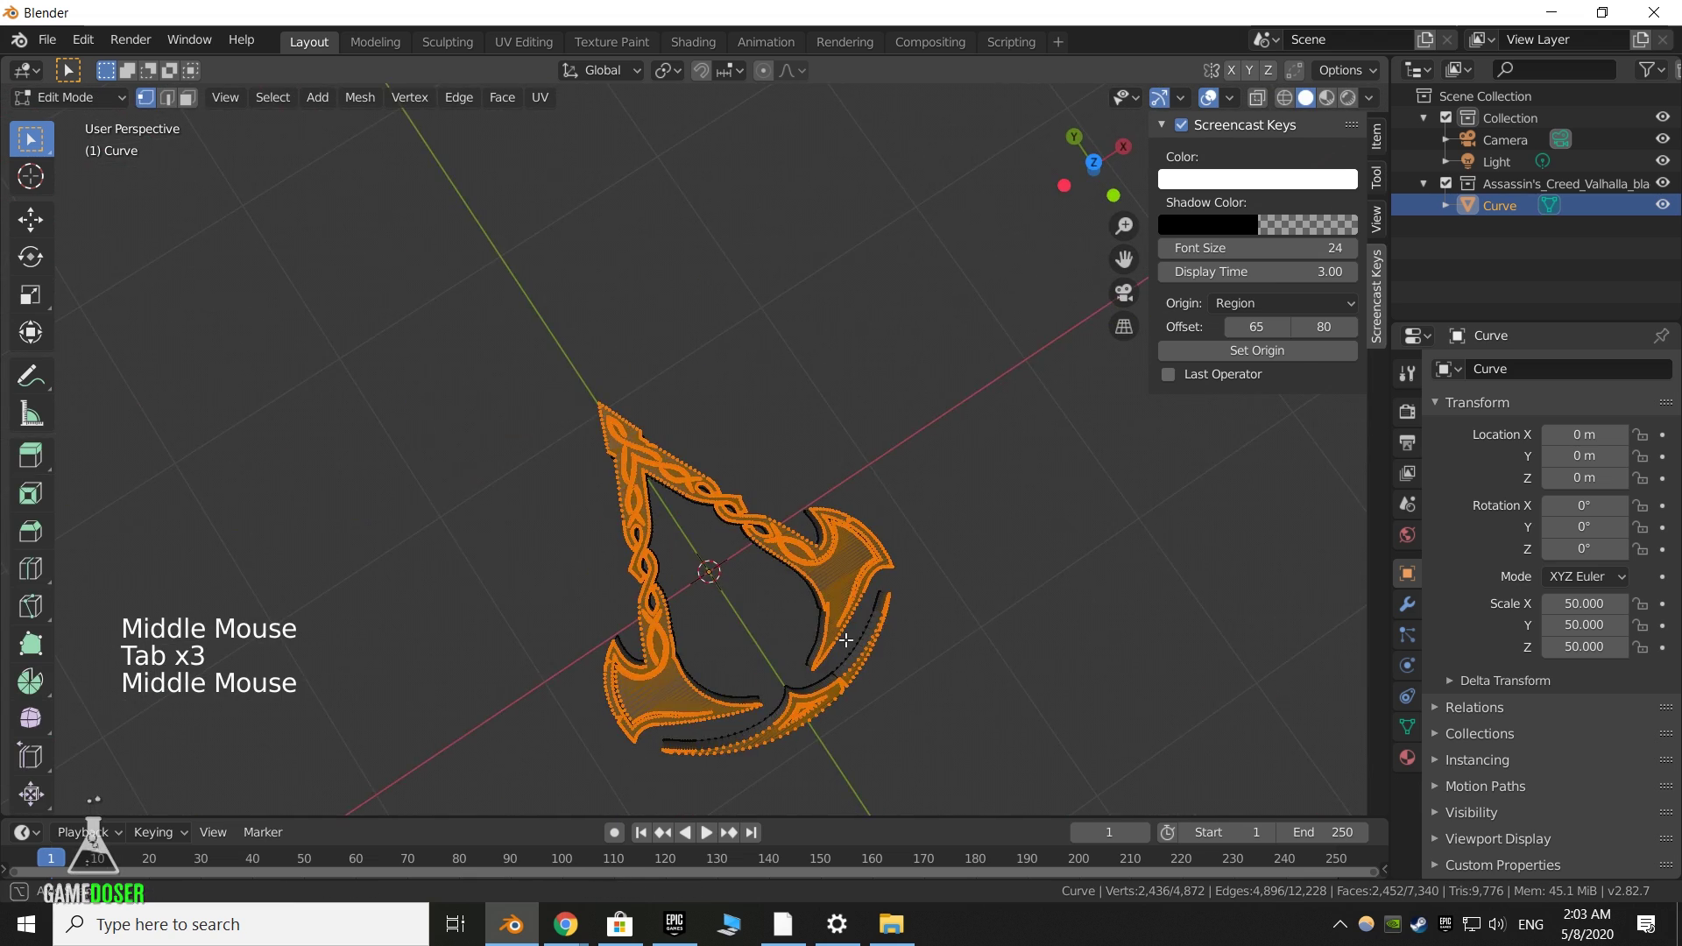
{"action": "key", "text": "Tab"}
{"action": "middle_click", "coordinate": [861, 566]}
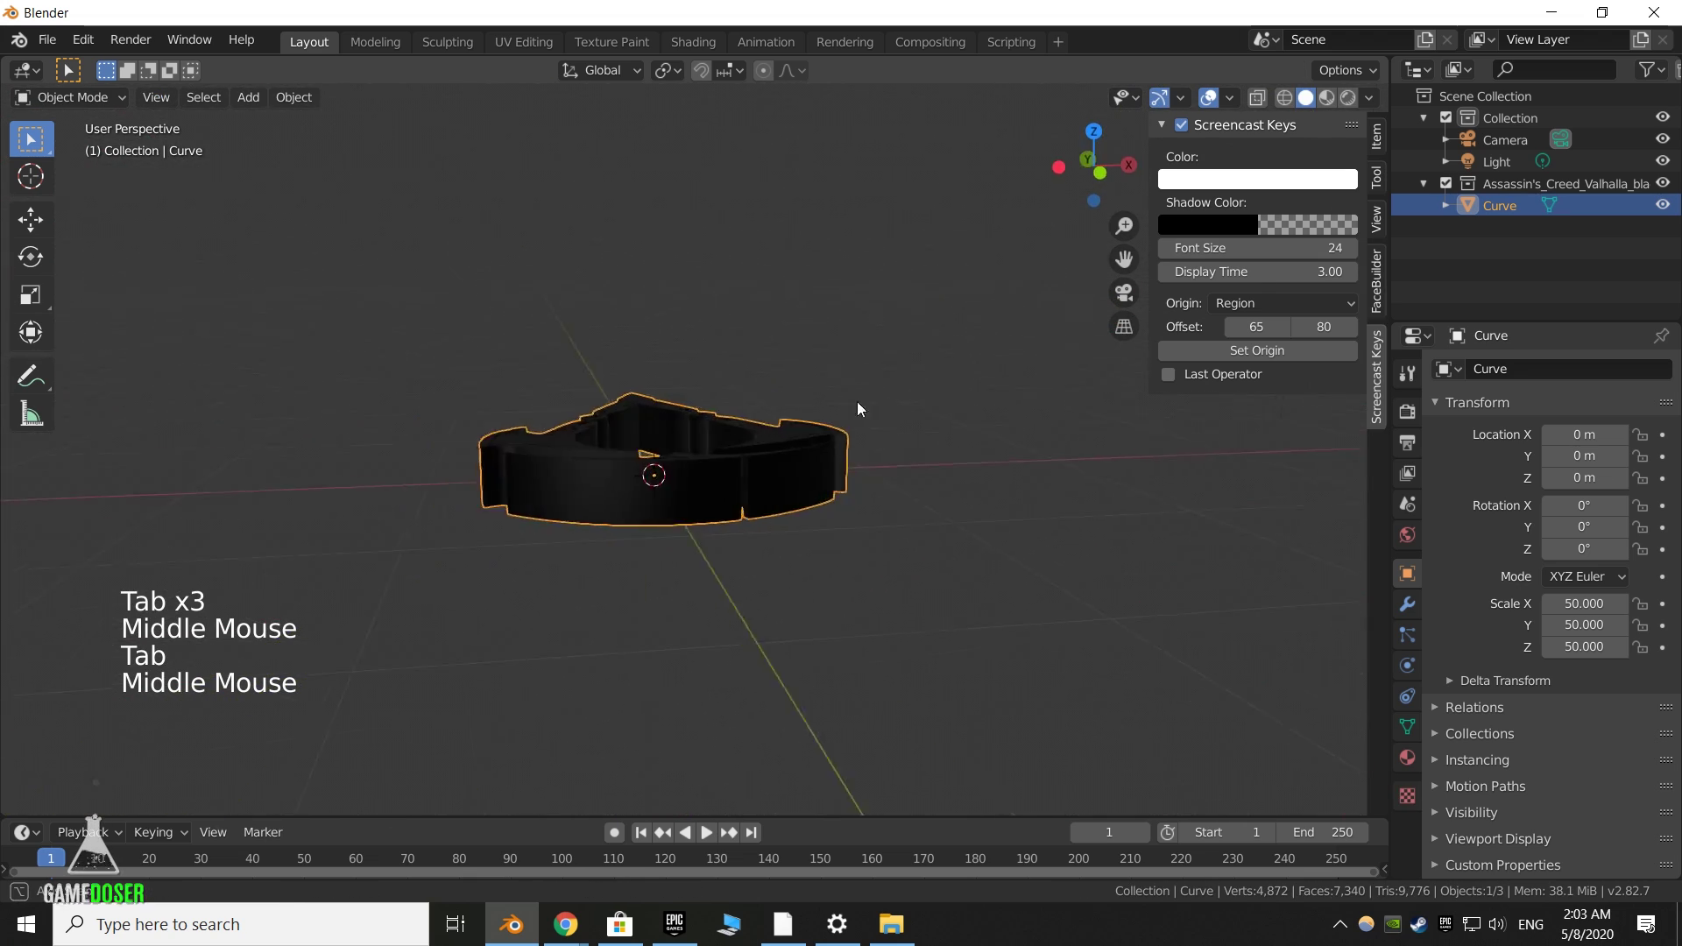